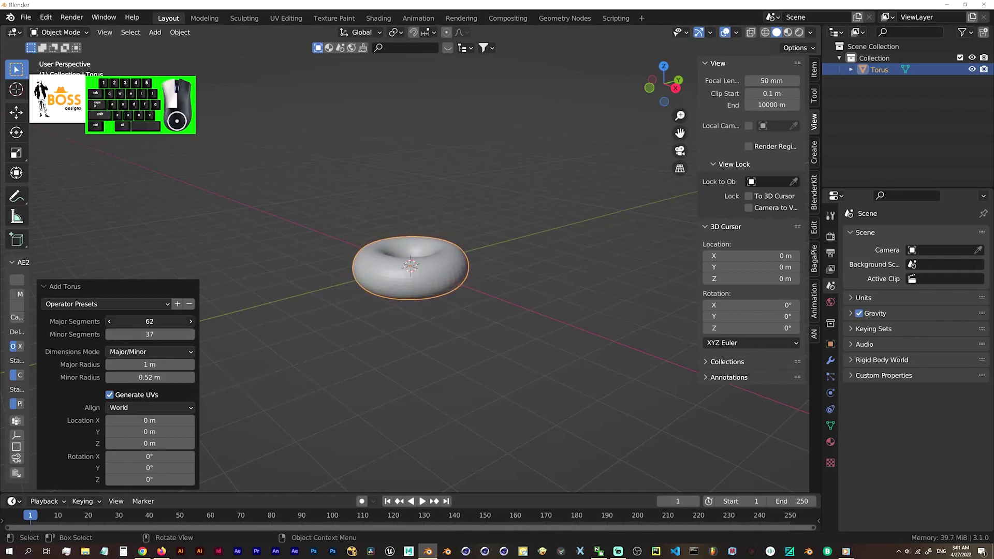
- Shade the new torus smooth, orbit to inspect it, and bring up the Add menu with Shift+A
{"action": "scroll", "scroll_direction": "down", "scroll_amount": 3}
{"action": "double_click", "coordinate": [490, 344]}
{"action": "right_click", "coordinate": [443, 301]}
{"action": "left_click", "coordinate": [438, 298]}
{"action": "middle_click", "coordinate": [447, 308]}
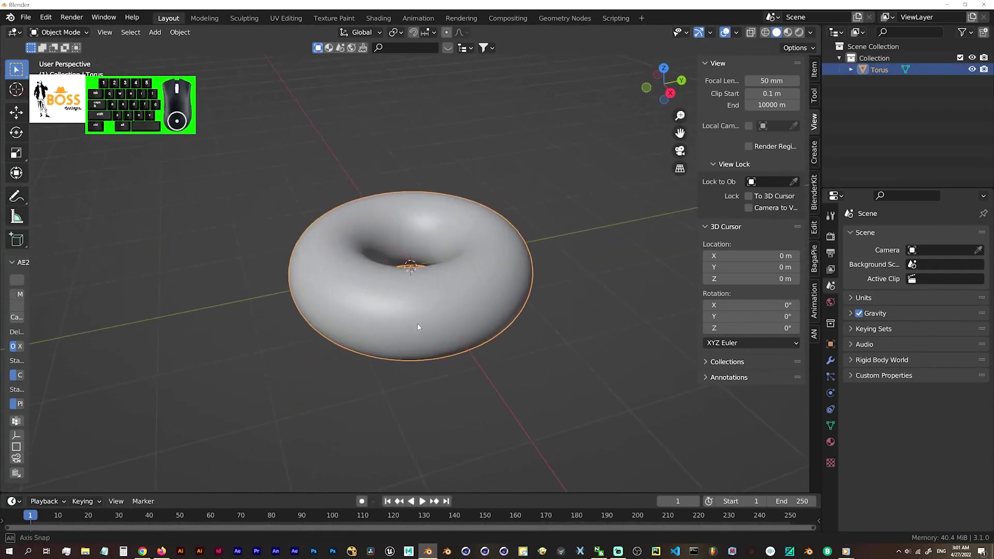
{"action": "key", "text": "shift+a"}
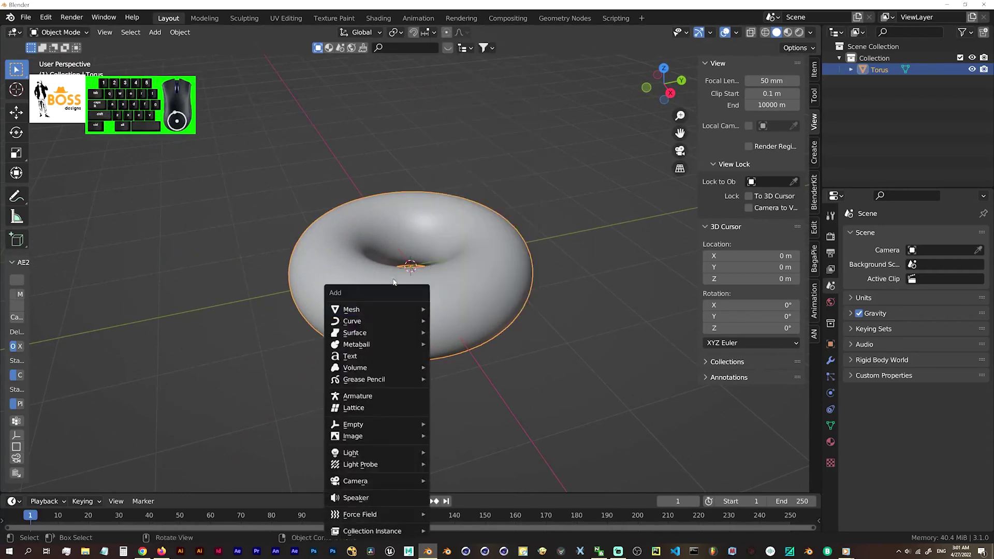
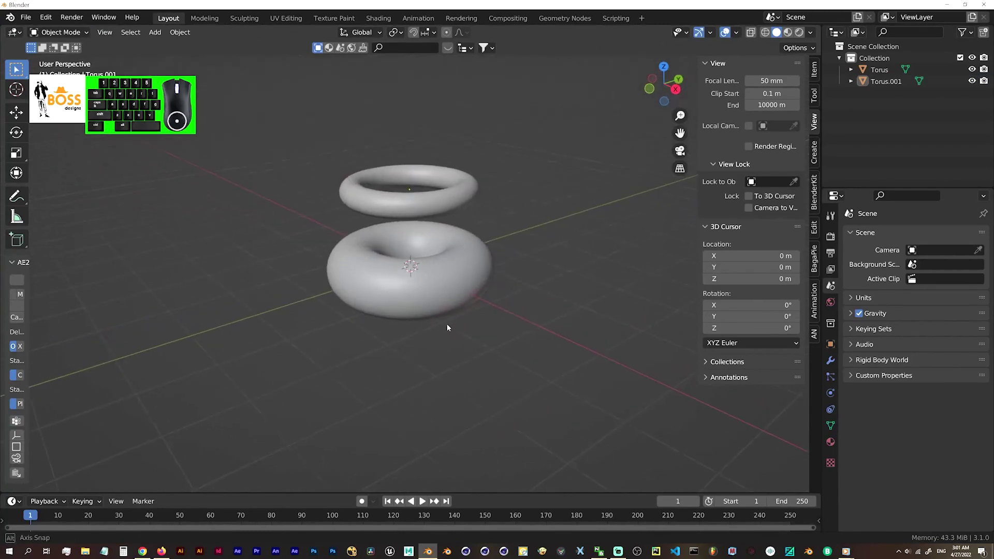
- Select the thinner upper torus to use as the liquid source
{"action": "left_click", "coordinate": [419, 217]}
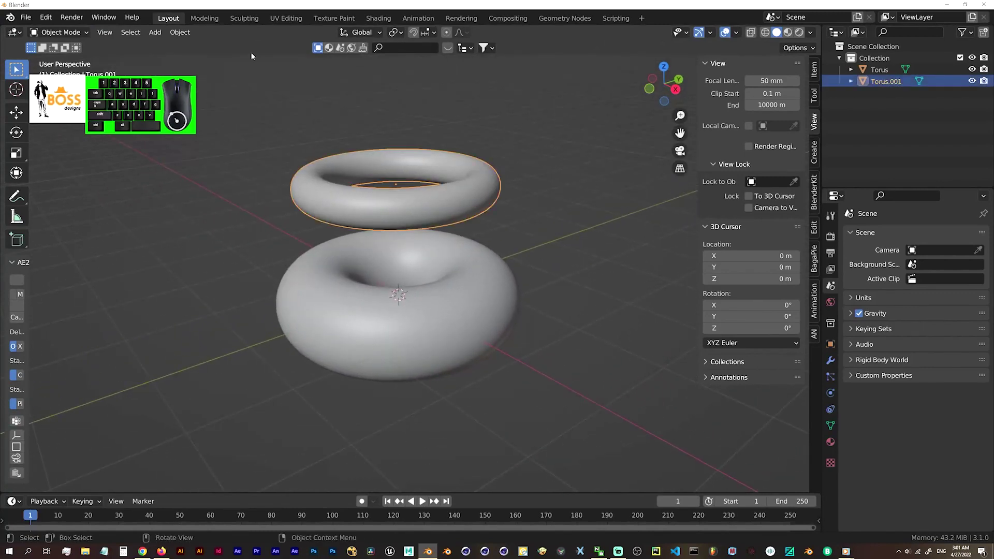
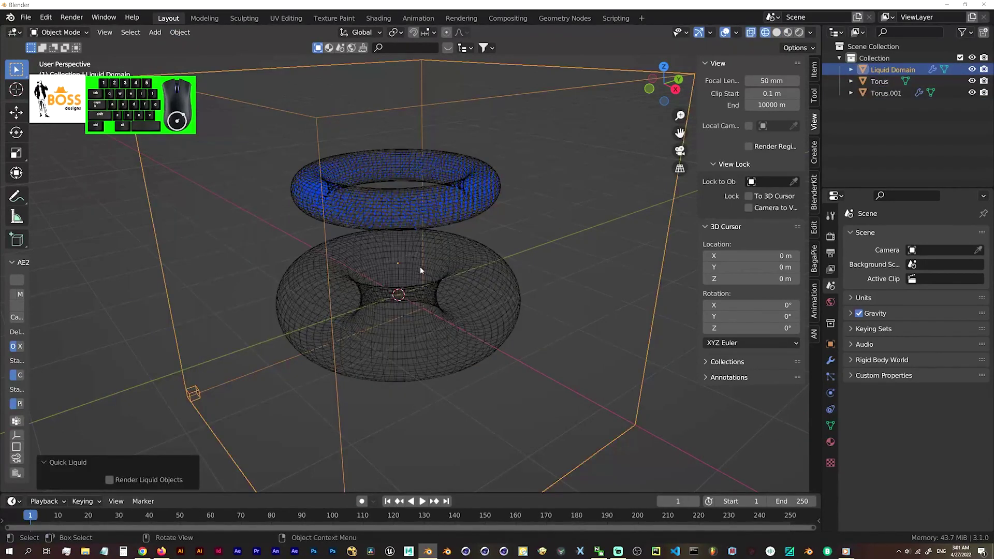
- Give the lower donut Fluid physics as a Collision effector with 3 sampling substeps
{"action": "left_click", "coordinate": [485, 280]}
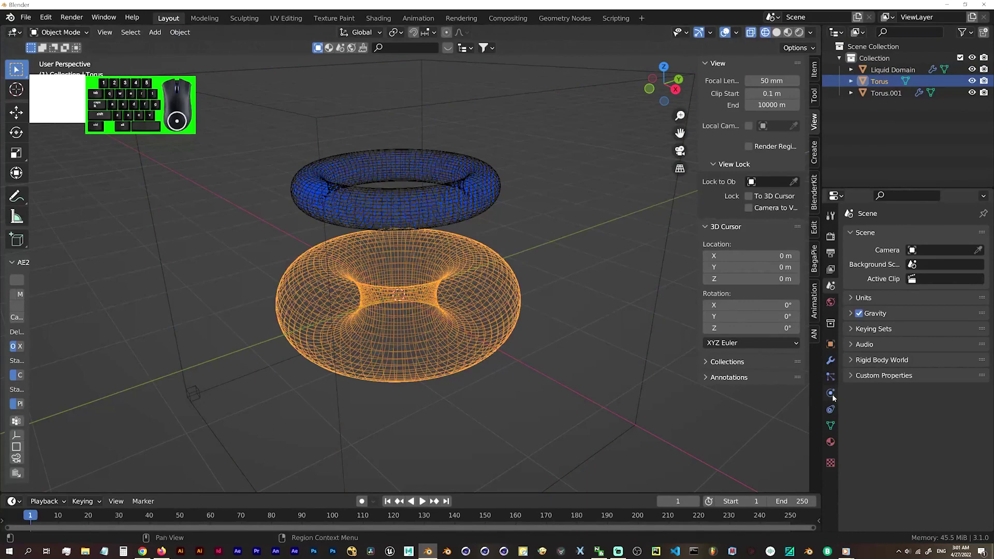
{"action": "left_click", "coordinate": [833, 366]}
{"action": "left_click", "coordinate": [833, 383]}
{"action": "left_click", "coordinate": [832, 396]}
{"action": "left_click", "coordinate": [917, 299]}
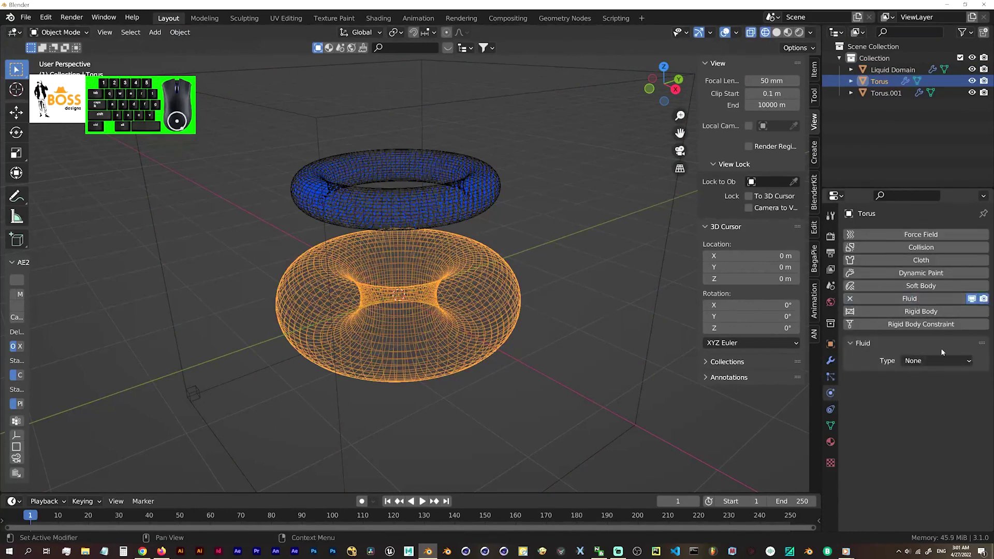
{"action": "left_click", "coordinate": [935, 365]}
{"action": "left_click", "coordinate": [939, 414]}
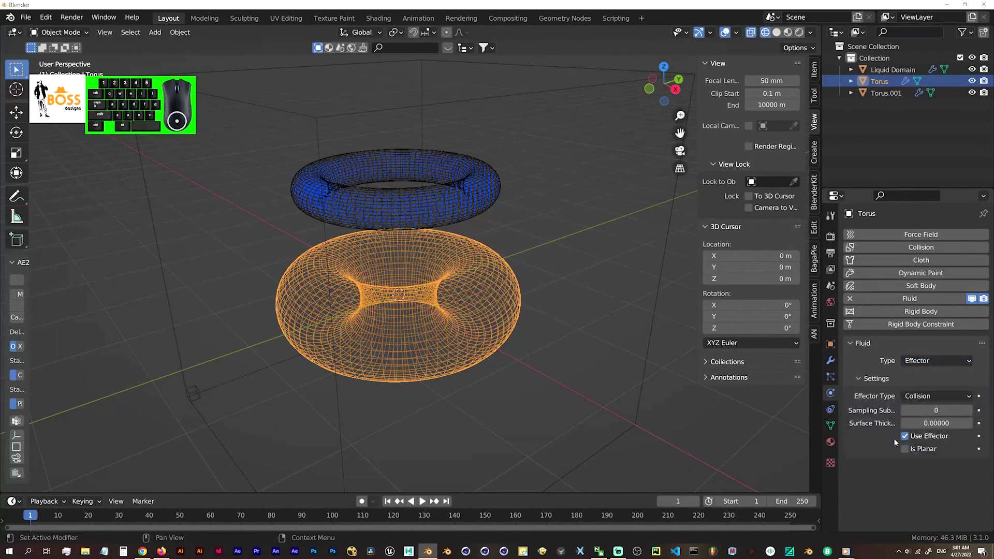
{"action": "double_click", "coordinate": [973, 414]}
{"action": "left_click", "coordinate": [973, 414]}
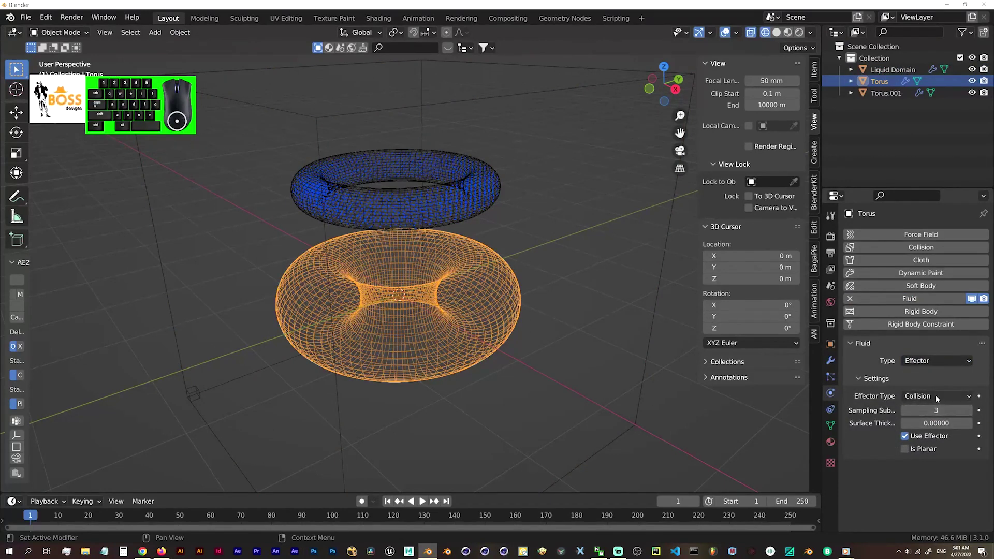
{"action": "scroll", "scroll_direction": "up", "scroll_amount": 3}
- Select the Liquid Domain box to adjust its settings
{"action": "left_click", "coordinate": [673, 216]}
- Scroll the domain's Fluid settings down to the resolution and cache options
{"action": "scroll", "scroll_direction": "down", "scroll_amount": 3}
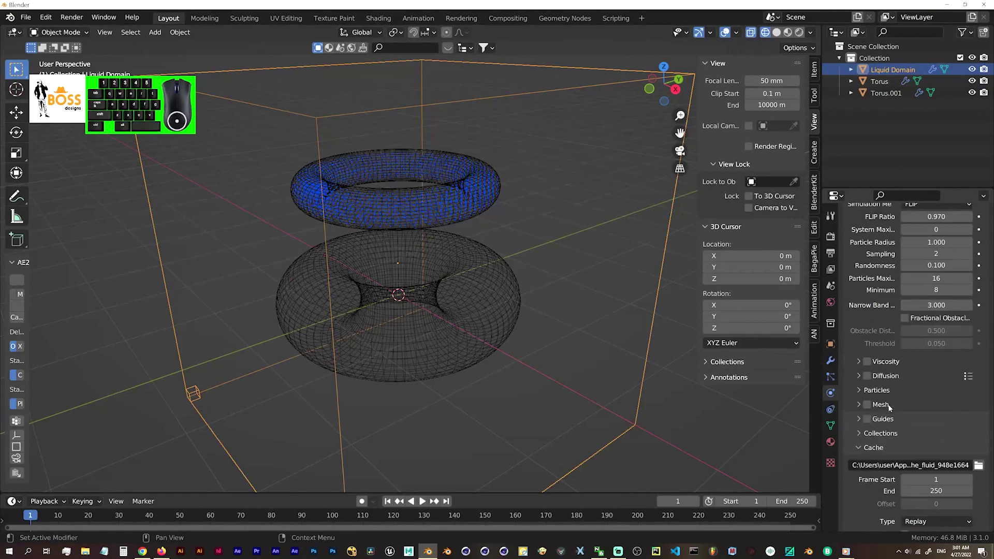
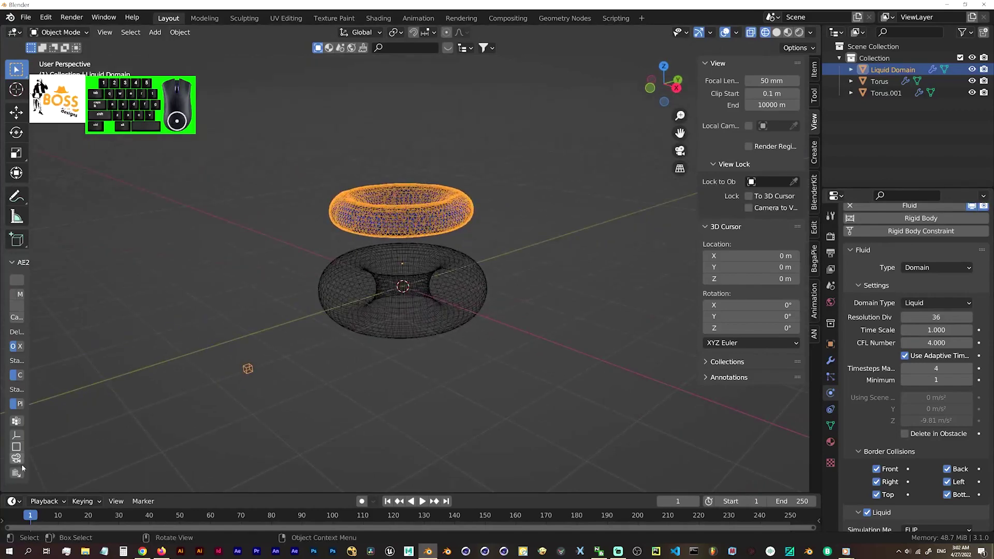
- Scrub the timeline so the liquid drapes over the donut, settle on frame 14, and switch to solid shading
{"action": "left_click_drag", "start_coordinate": [389, 506], "coordinate": [414, 506]}
{"action": "left_click", "coordinate": [424, 502]}
{"action": "left_click", "coordinate": [425, 502]}
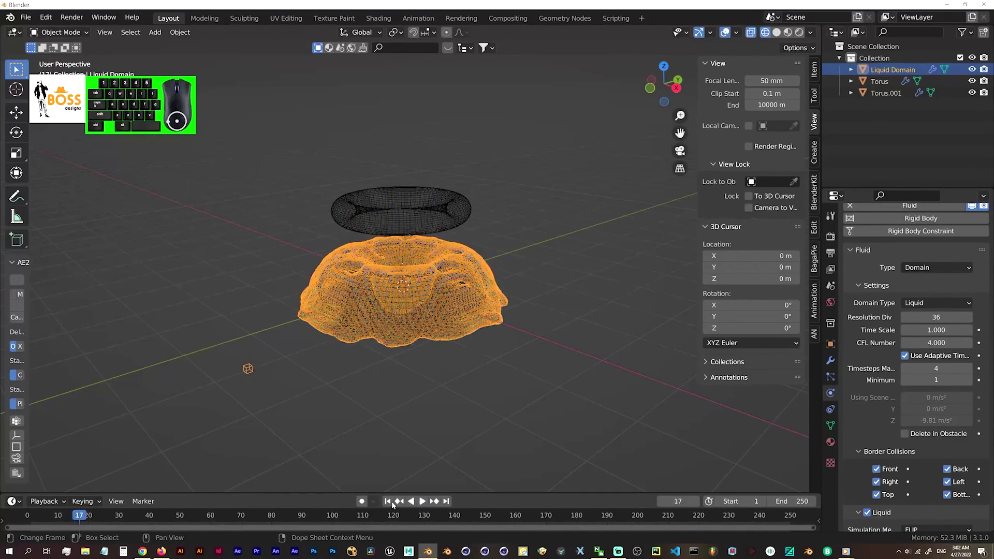
{"action": "left_click", "coordinate": [392, 505]}
{"action": "left_click", "coordinate": [425, 505]}
{"action": "left_click", "coordinate": [425, 504]}
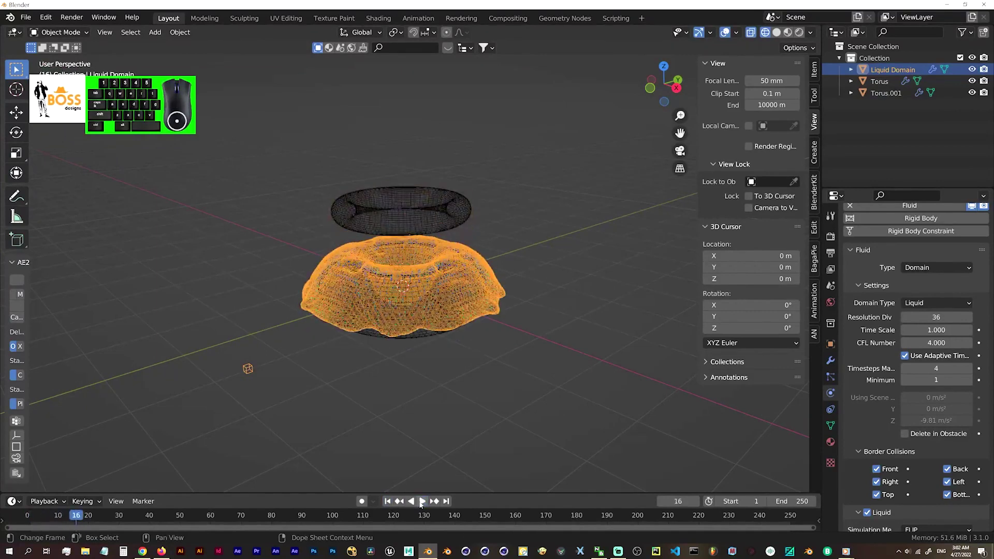
{"action": "left_click", "coordinate": [79, 518]}
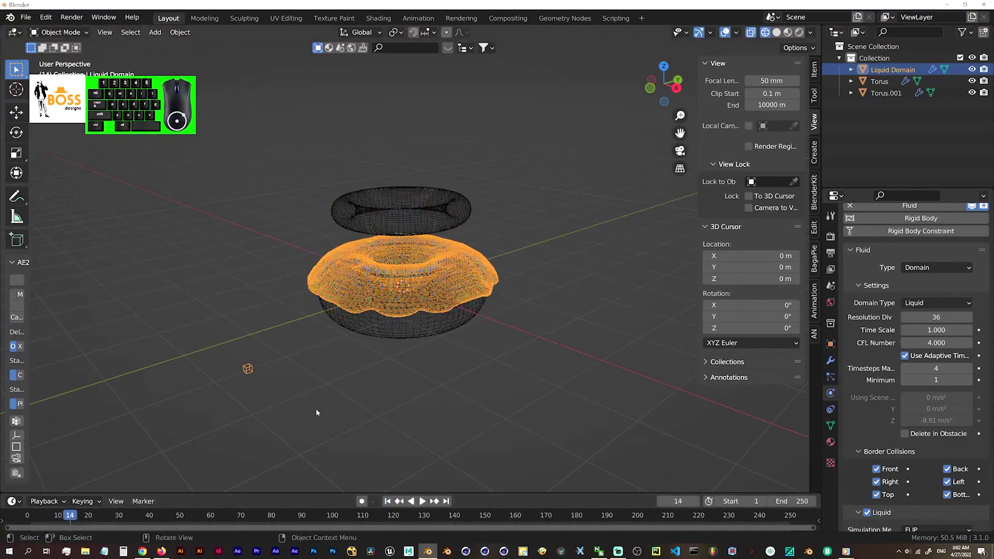
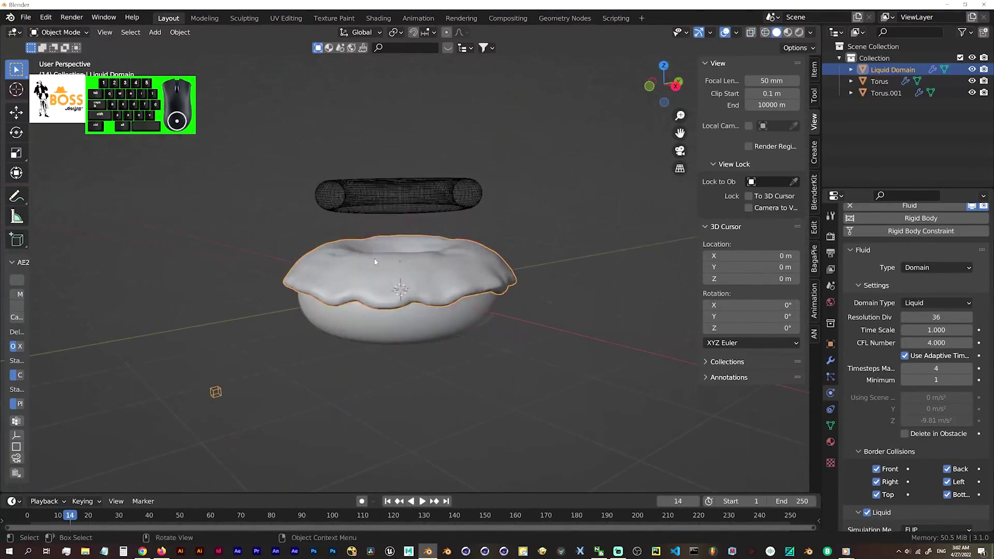
- Convert the simulated icing domain into a standalone mesh object
{"action": "right_click", "coordinate": [379, 265]}
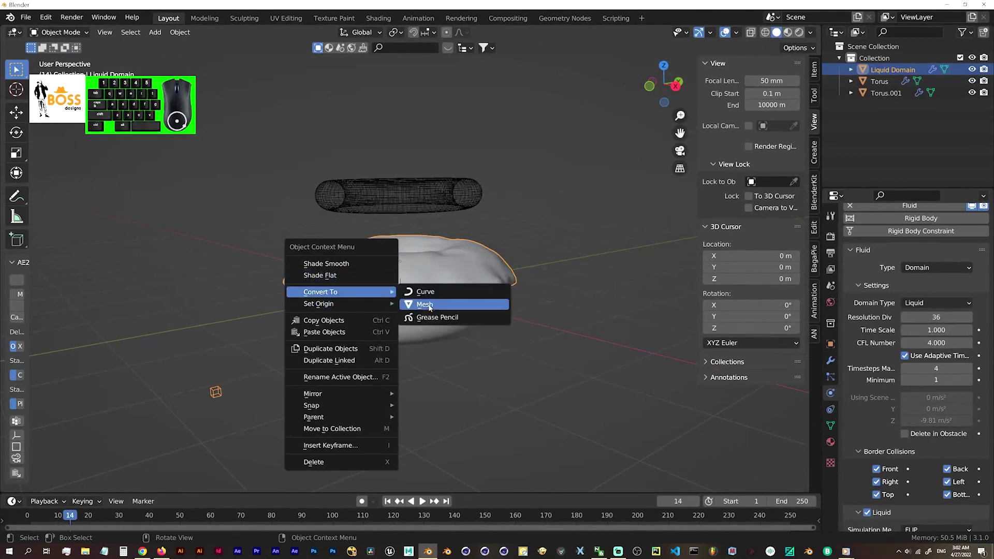
{"action": "left_click", "coordinate": [431, 311]}
{"action": "left_click", "coordinate": [569, 236]}
{"action": "left_click", "coordinate": [435, 203]}
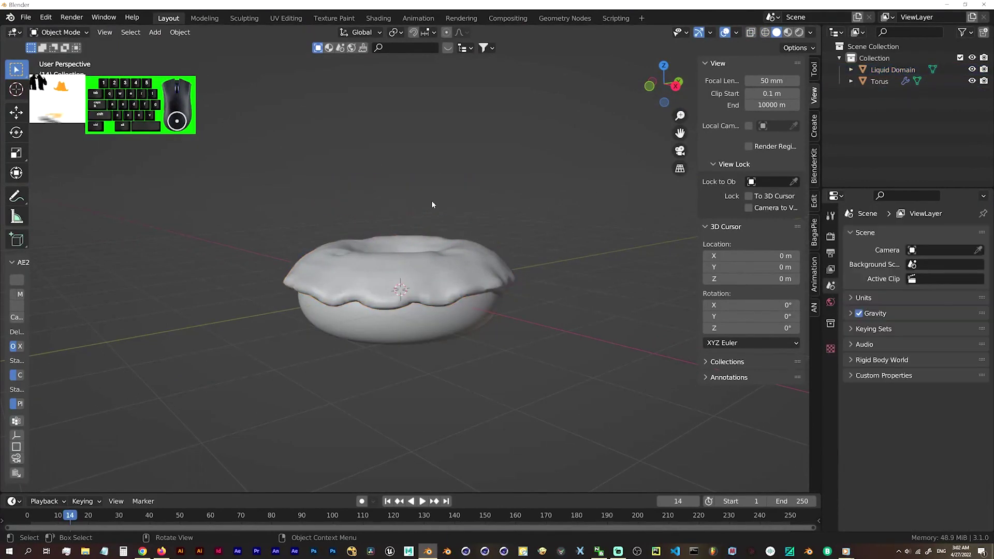
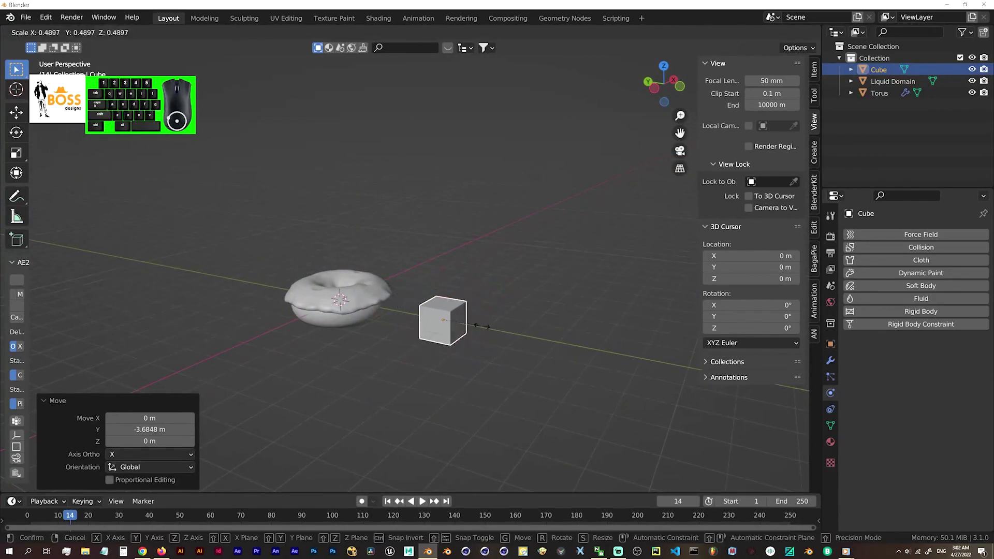
- Place the small cube beside the donut and taper its extruded end into a sprinkle shape
{"action": "left_click", "coordinate": [458, 324]}
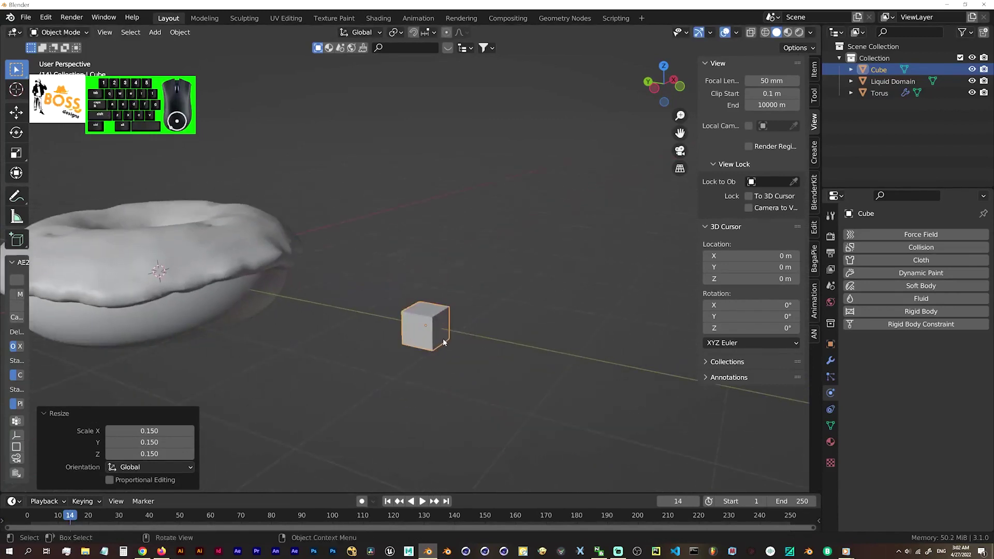
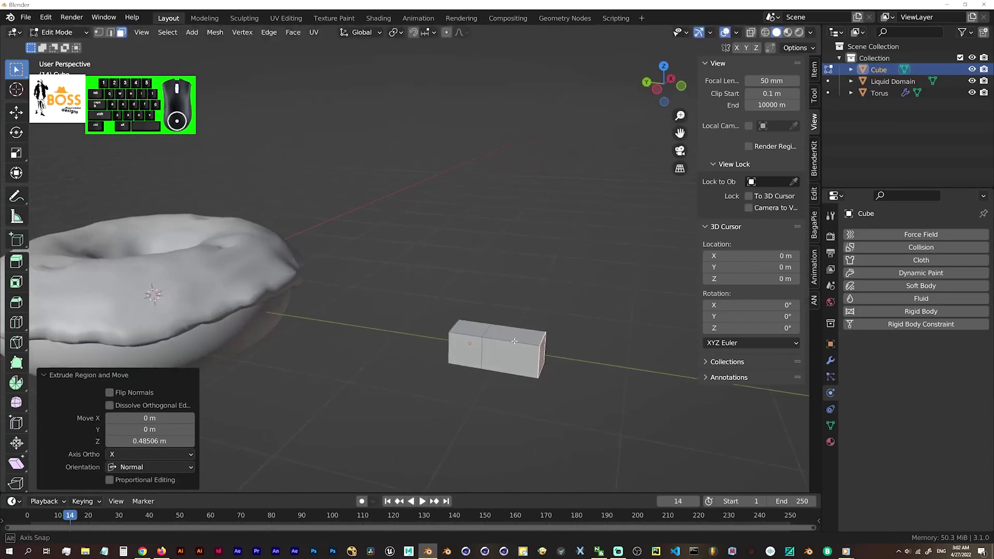
{"action": "key", "text": "s"}
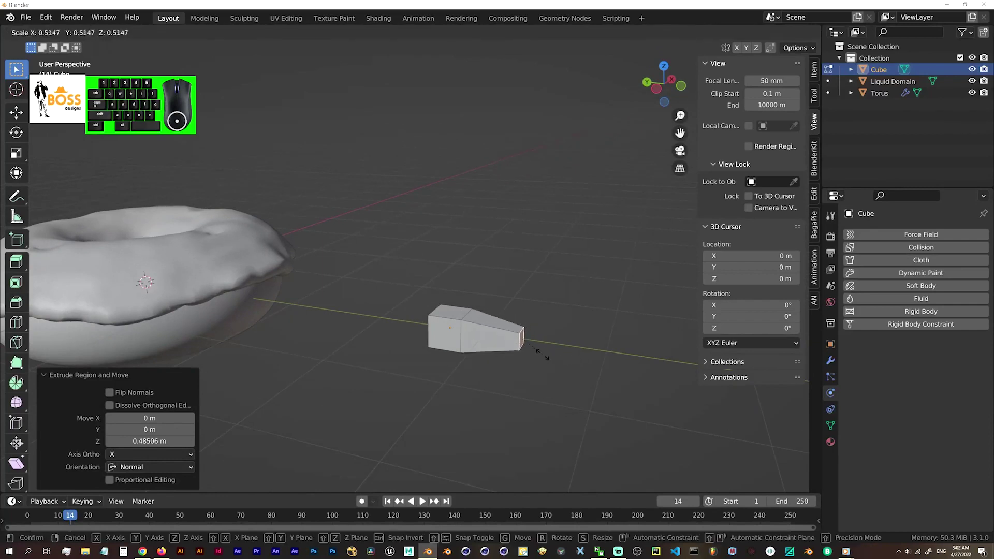
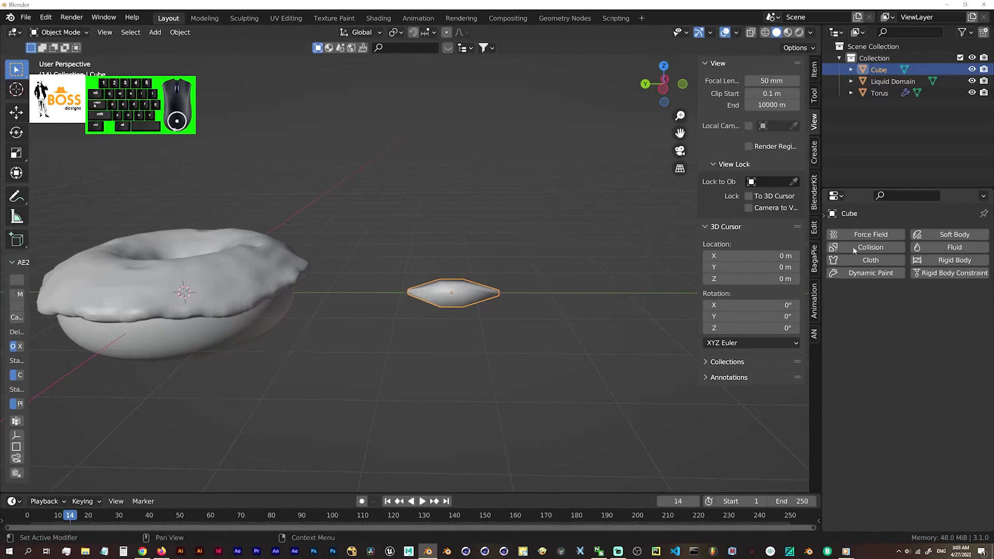
- Select the sprinkle cube to scale it down beside the donut
{"action": "double_click", "coordinate": [472, 300]}
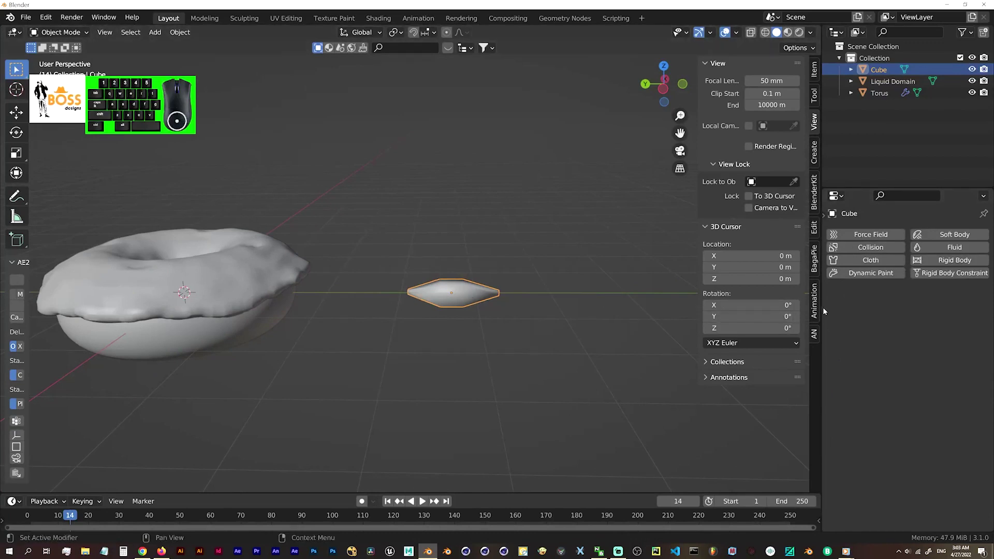
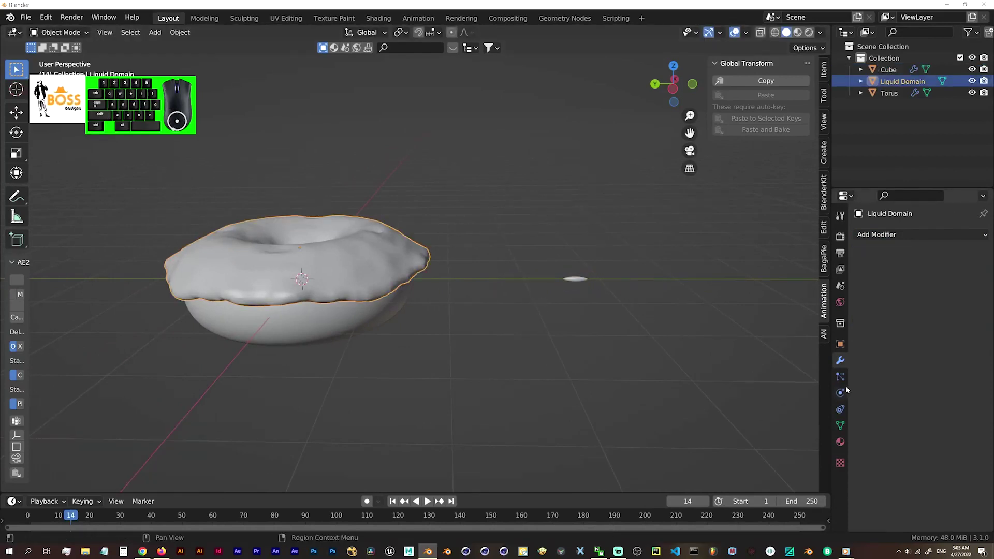
- Add a Hair particle system with advanced options to the icing mesh and review its Render, Hair Shape and Field Weights panels
{"action": "left_click", "coordinate": [846, 381]}
{"action": "left_click", "coordinate": [986, 234]}
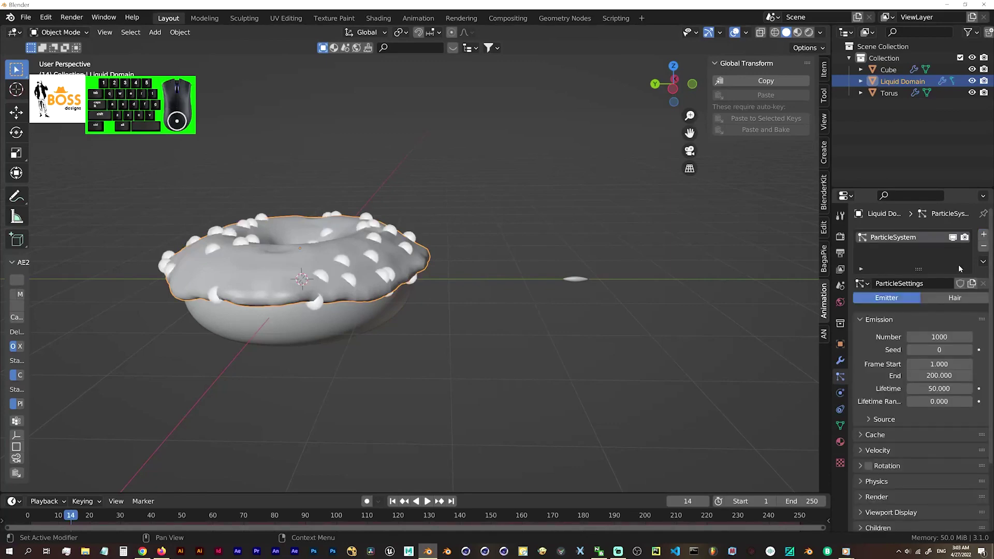
{"action": "left_click", "coordinate": [955, 298]}
{"action": "left_click", "coordinate": [944, 317]}
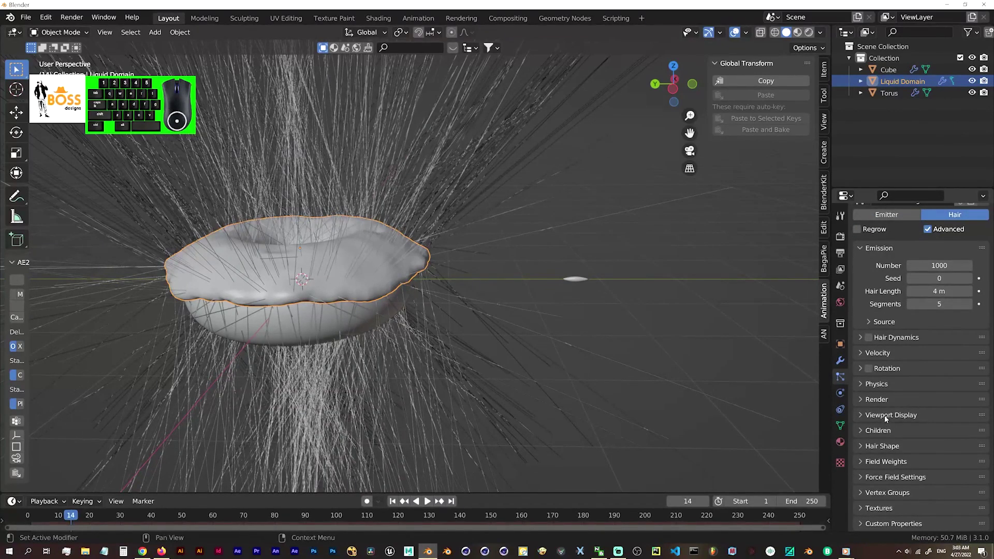
{"action": "left_click", "coordinate": [891, 404]}
{"action": "left_click", "coordinate": [894, 441]}
{"action": "left_click", "coordinate": [895, 439]}
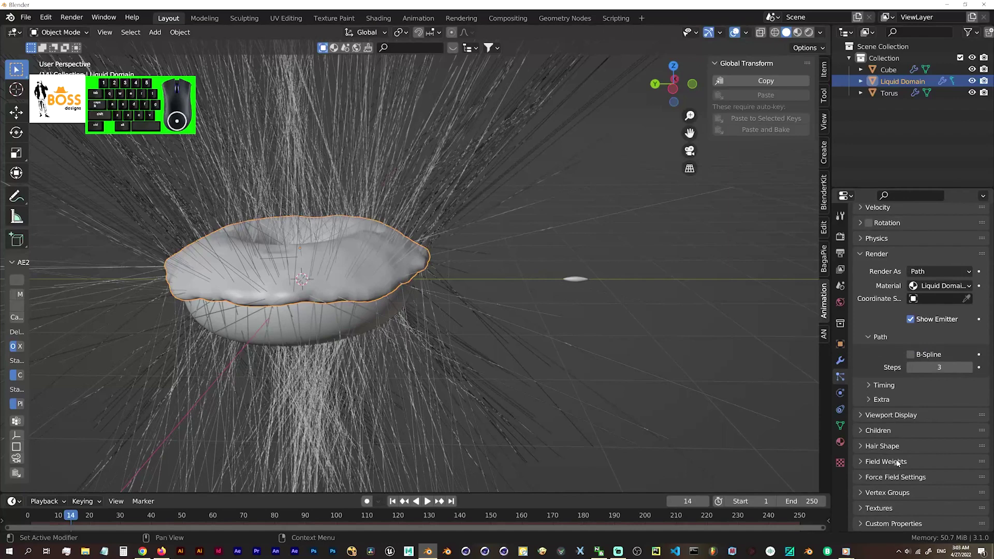
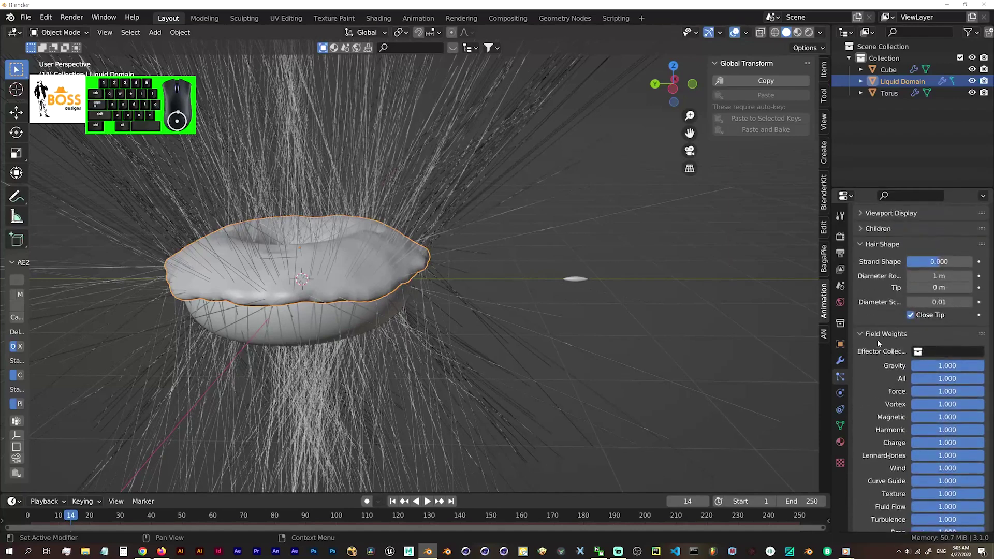
{"action": "left_click", "coordinate": [881, 335]}
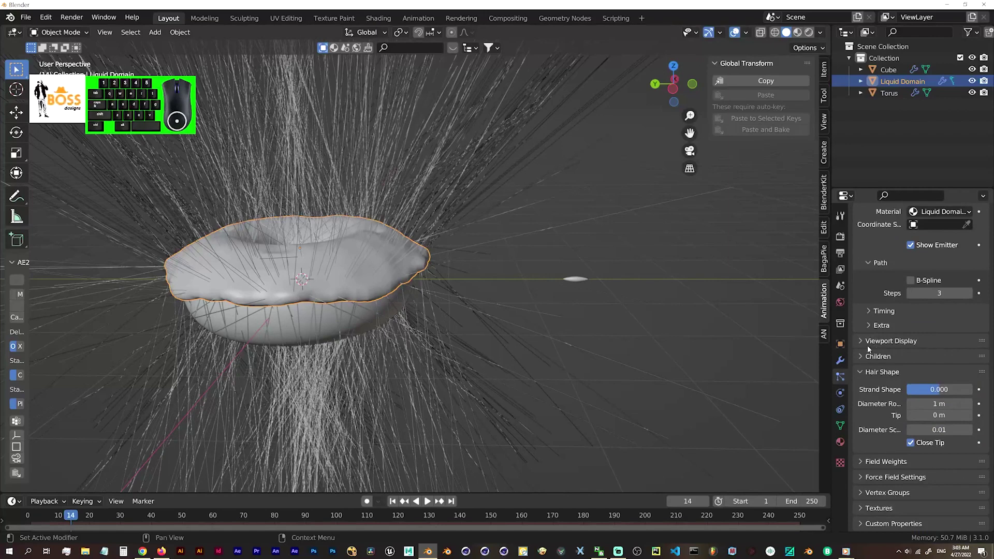
- Adjust the particle emission settings and bring up the Render As choices to instance an object
{"action": "left_click", "coordinate": [870, 369]}
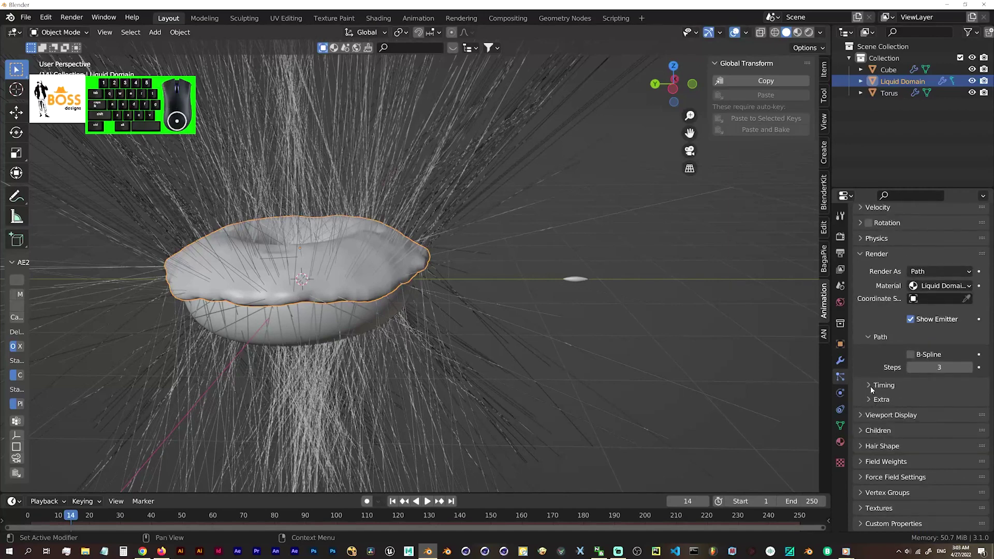
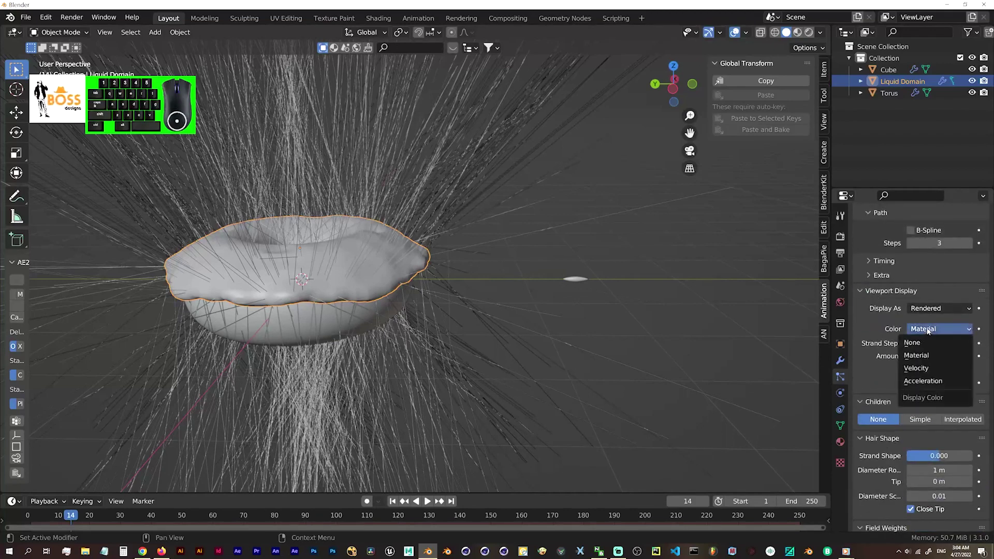
{"action": "double_click", "coordinate": [891, 331]}
{"action": "middle_click", "coordinate": [890, 332]}
{"action": "left_click", "coordinate": [891, 332]}
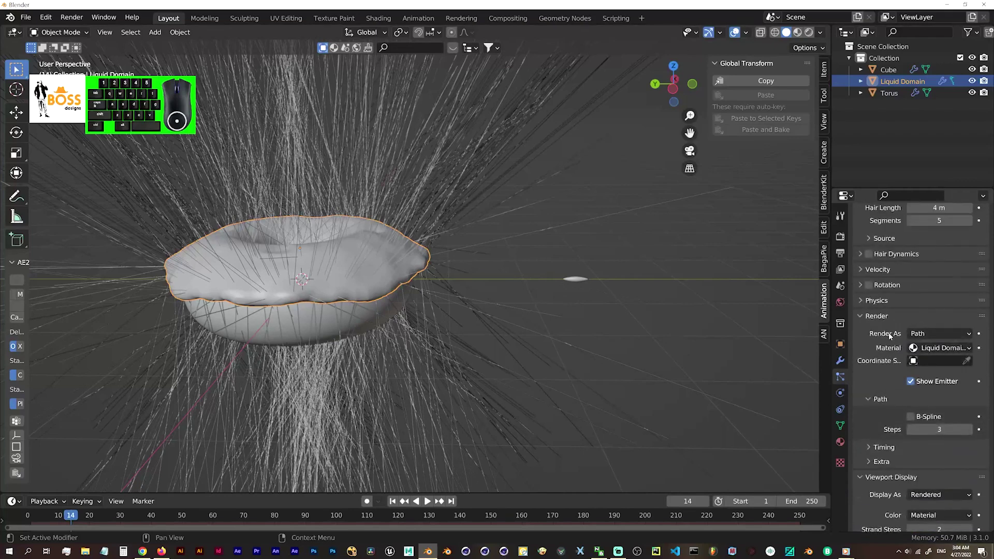
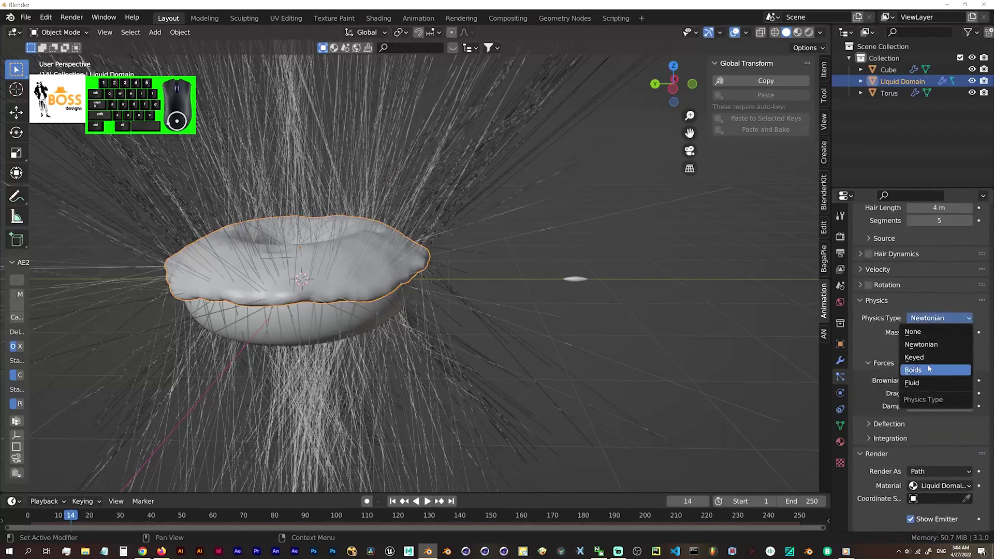
{"action": "left_click", "coordinate": [860, 334]}
{"action": "left_click", "coordinate": [930, 477]}
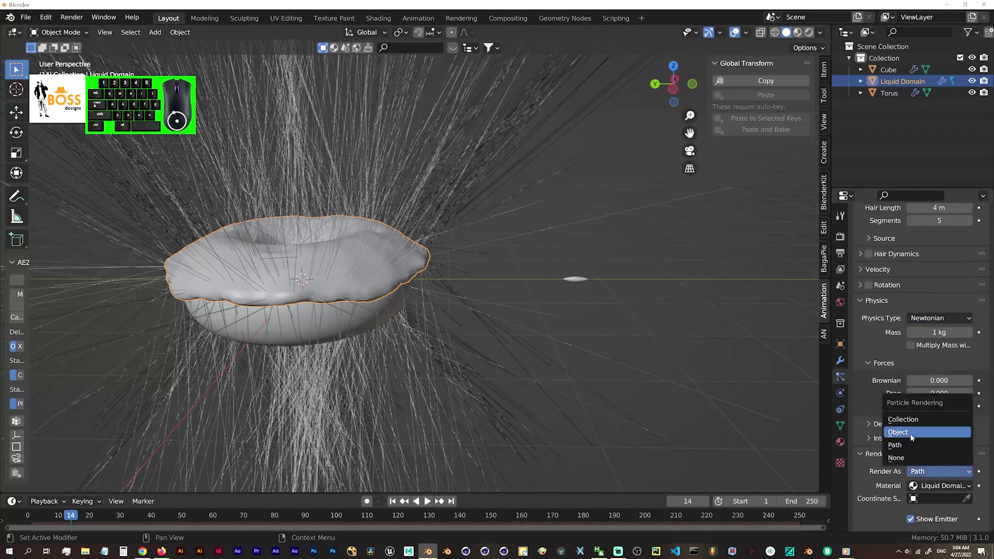
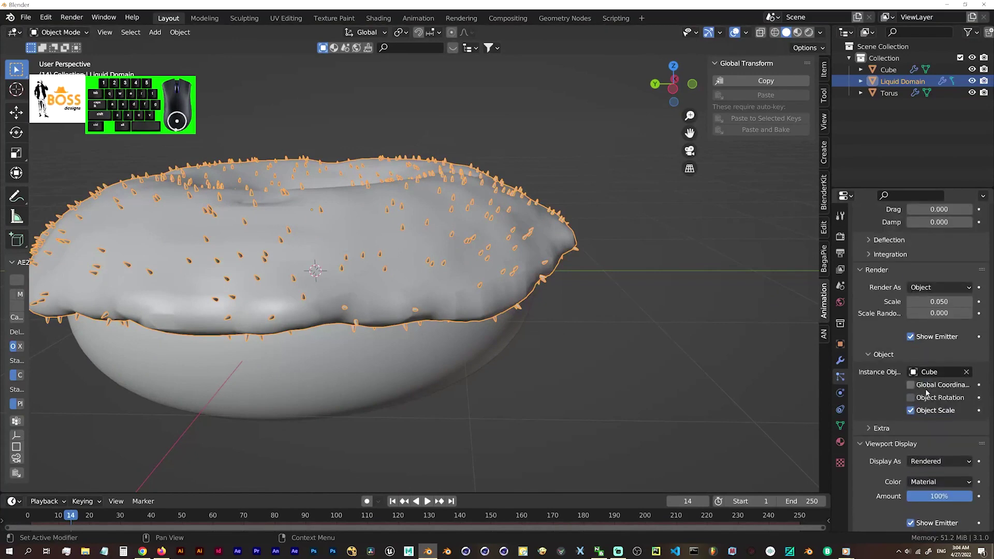
- Enable Object Rotation so the sprinkles follow the icing surface, then deselect the icing to view them
{"action": "left_click", "coordinate": [914, 401]}
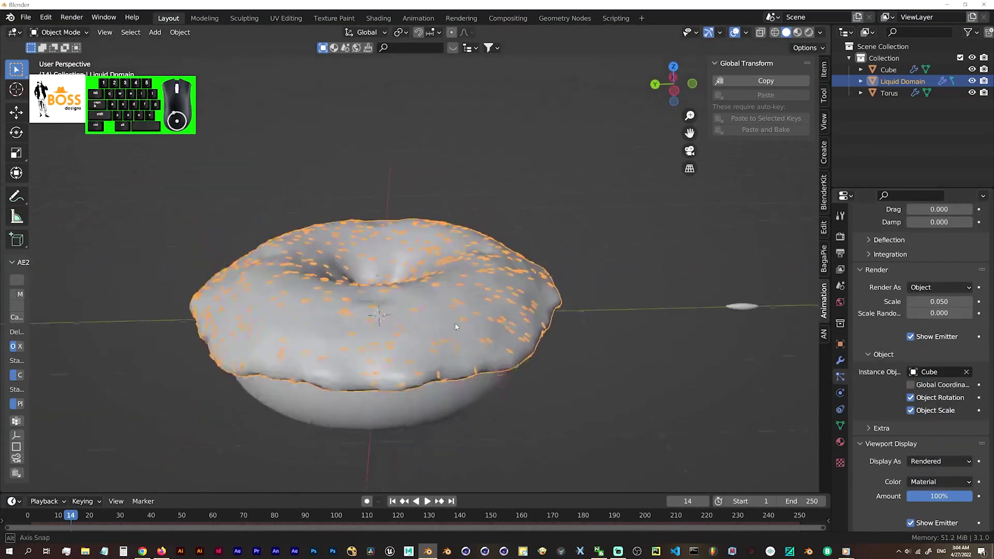
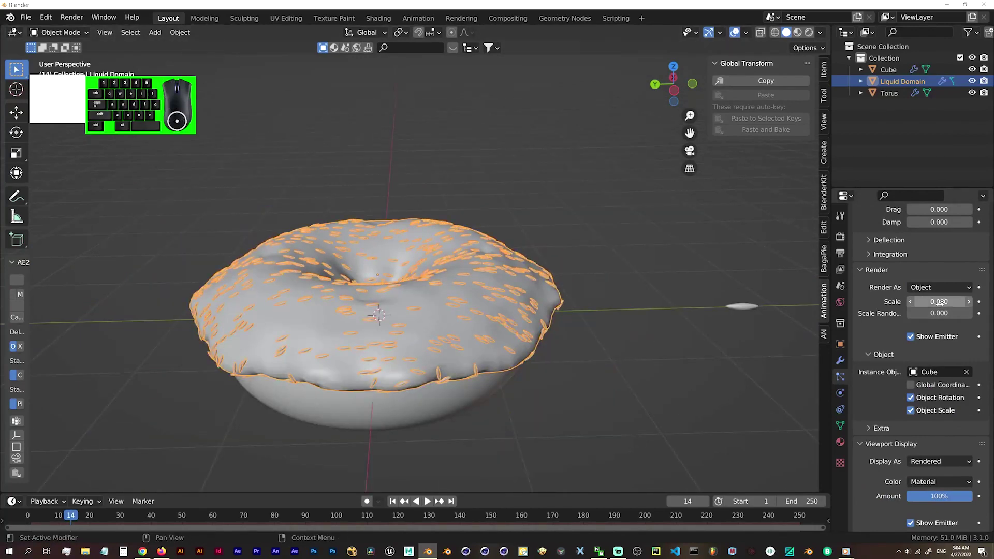
{"action": "left_click", "coordinate": [674, 316]}
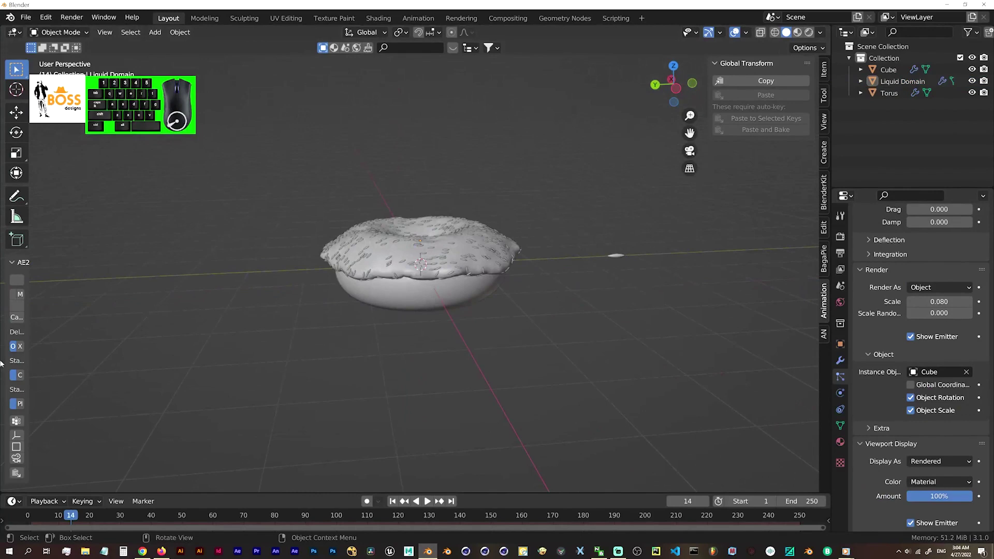
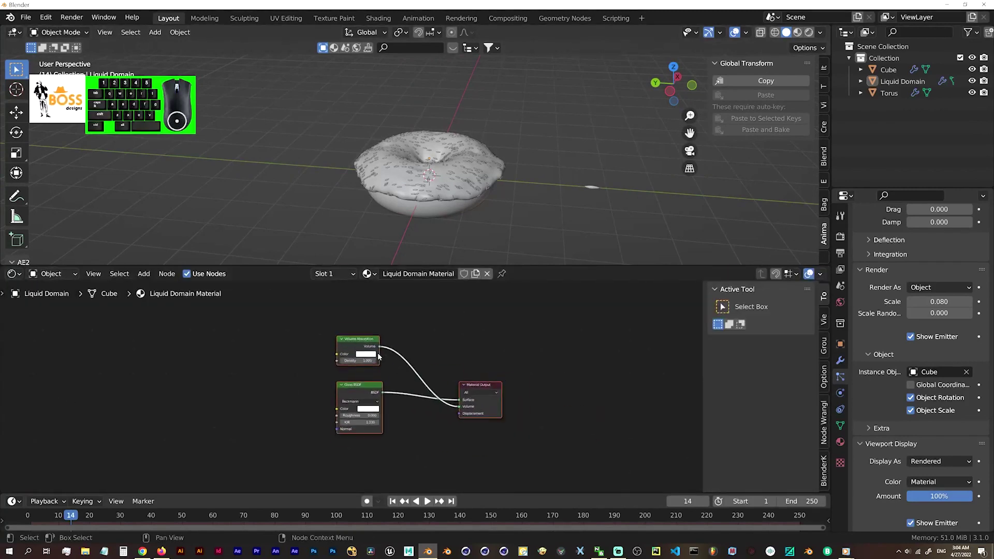
- Preview the icing material in the viewport before recolouring it pink
{"action": "left_click", "coordinate": [800, 36]}
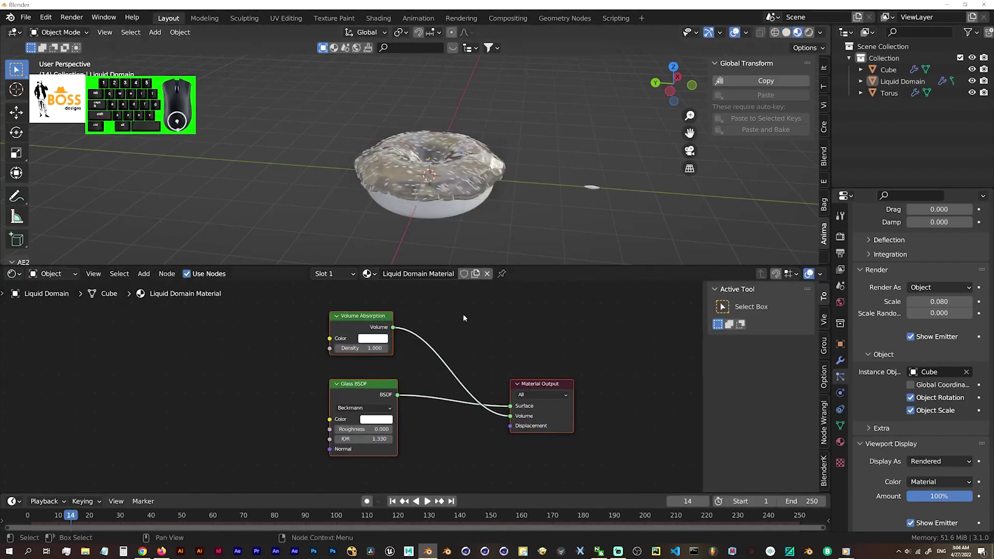
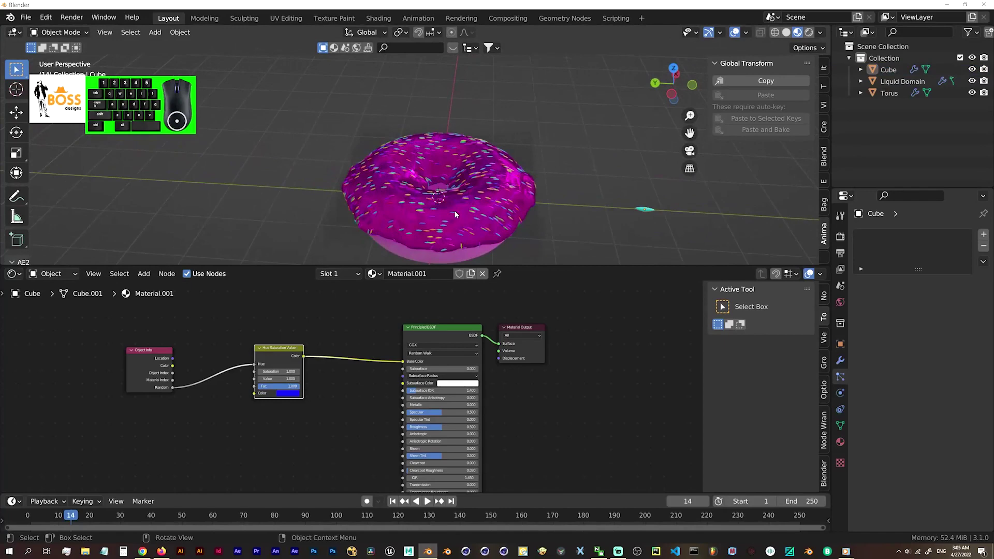
- Add a mesh plane under the donut and scale it up to about 1.356
{"action": "double_click", "coordinate": [459, 265]}
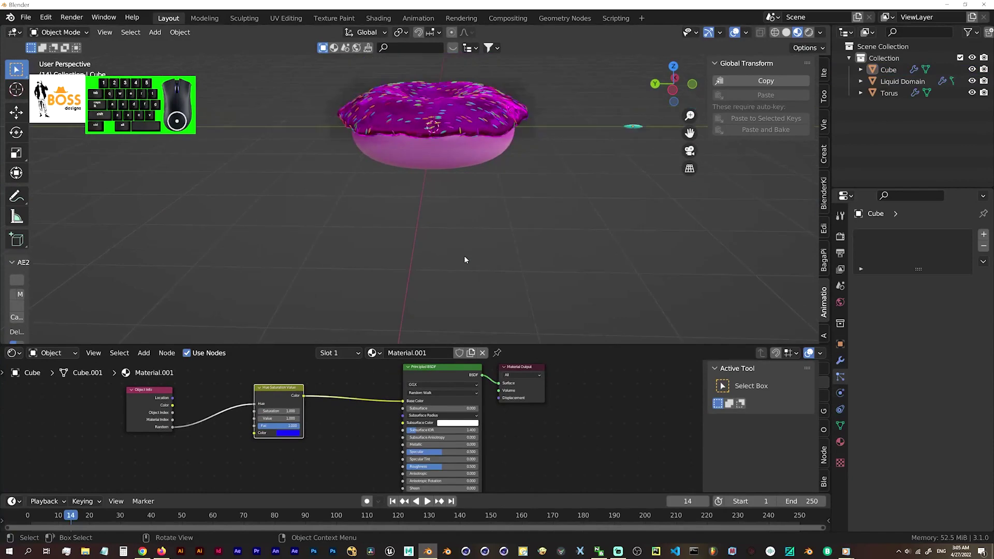
{"action": "key", "text": "shift+a"}
{"action": "left_click", "coordinate": [535, 258]}
{"action": "key", "text": "s"}
{"action": "left_click", "coordinate": [684, 261]}
{"action": "key", "text": "s"}
{"action": "left_click", "coordinate": [563, 232]}
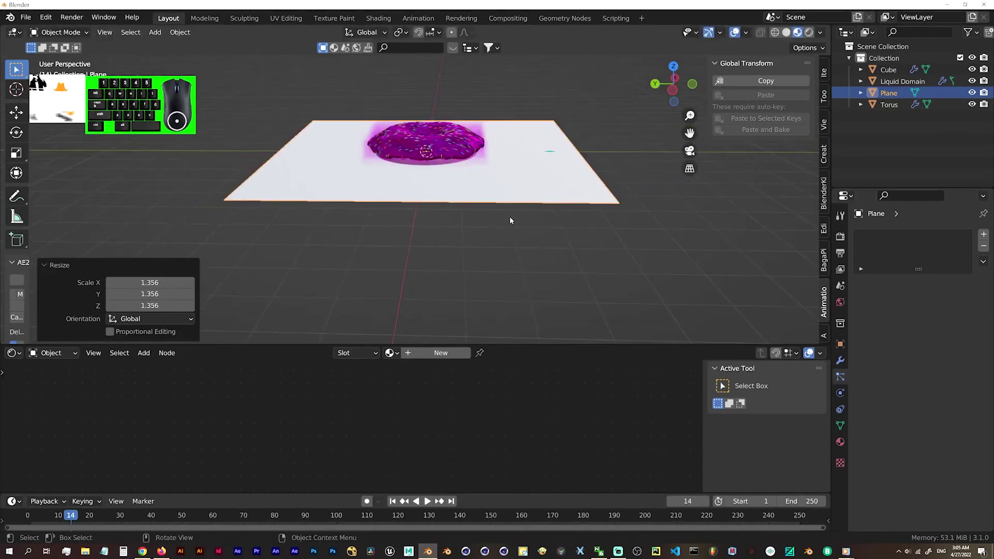
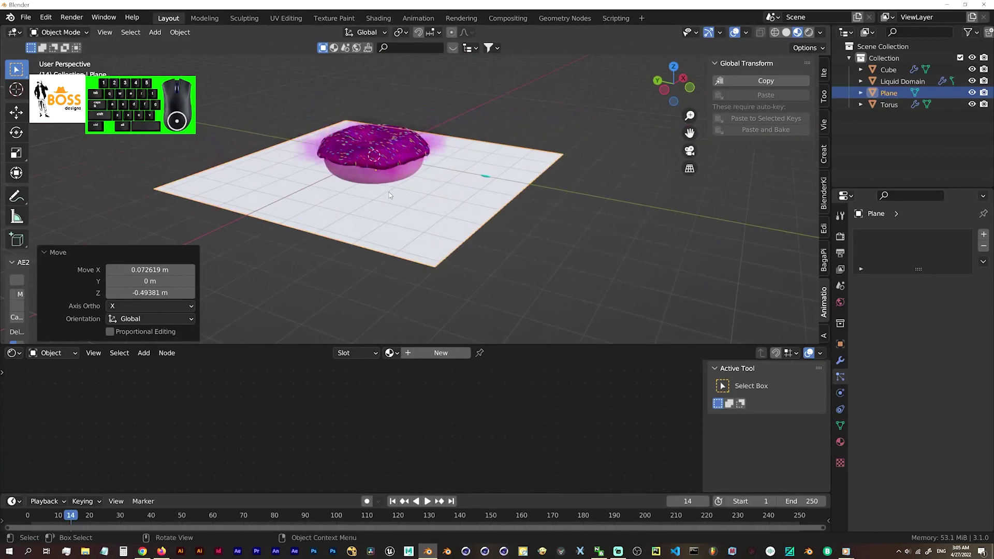
- Bring up the add-object choices to place a new empty for the area light
{"action": "key", "text": "shift+a"}
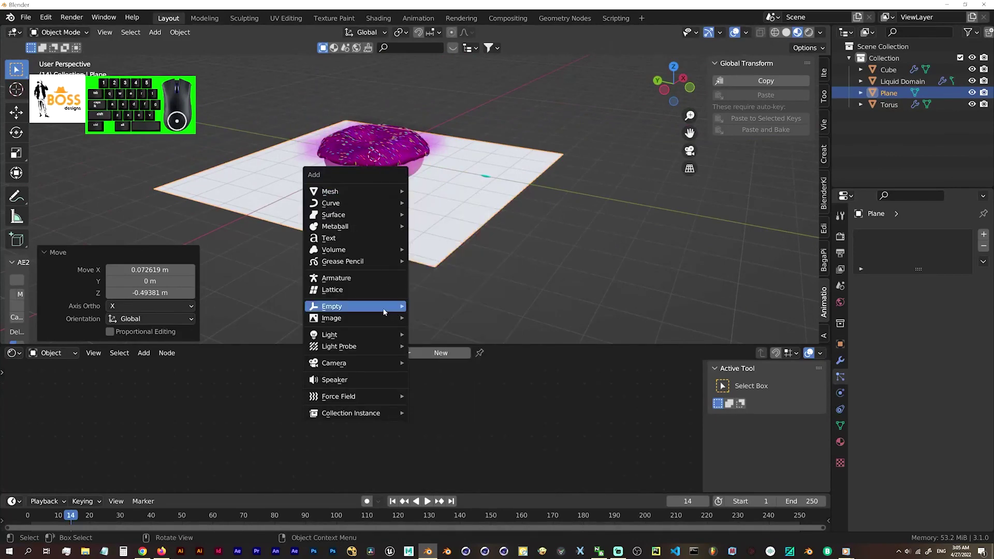
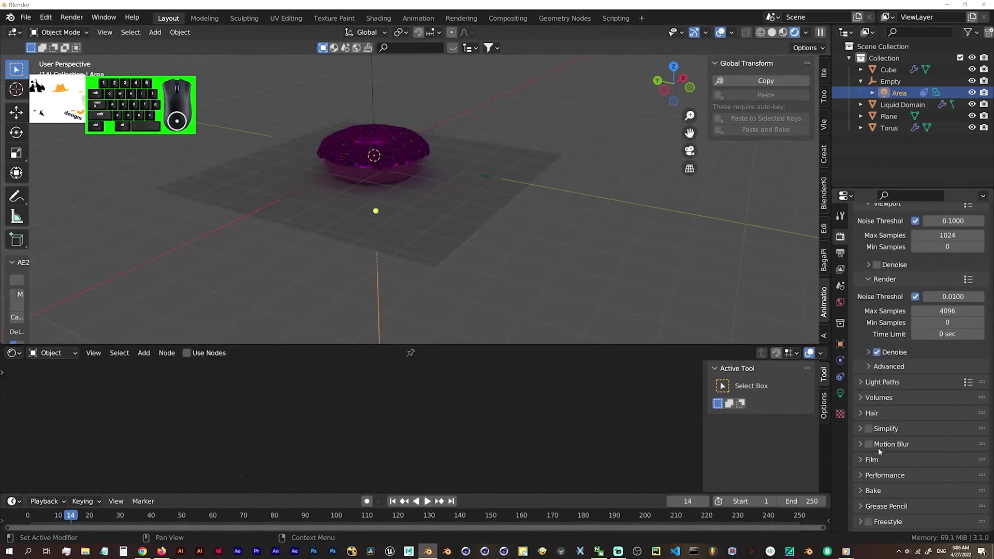
- Adjust the final render denoising options and orbit around the donut
{"action": "left_click", "coordinate": [870, 352]}
{"action": "left_click", "coordinate": [930, 374]}
{"action": "left_click", "coordinate": [936, 384]}
{"action": "middle_click", "coordinate": [412, 227]}
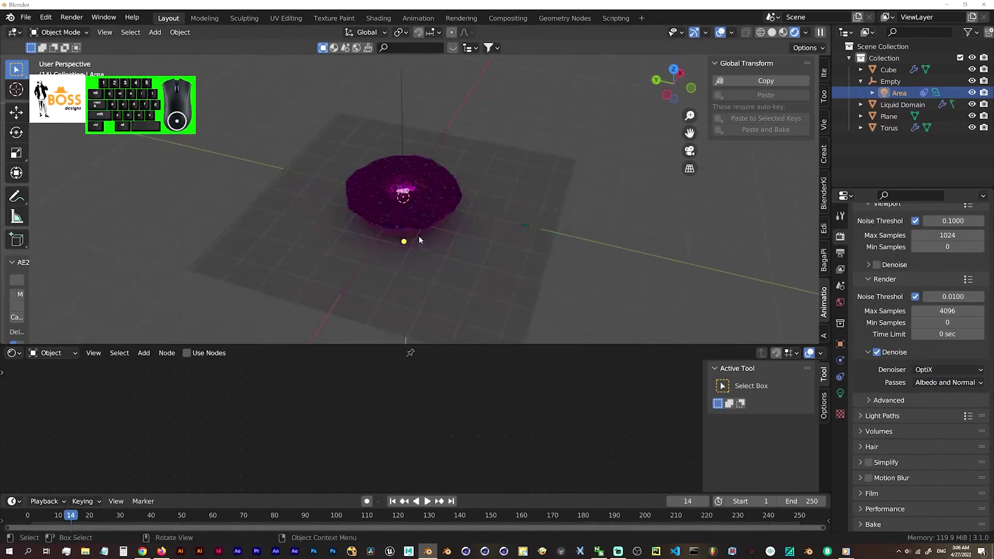
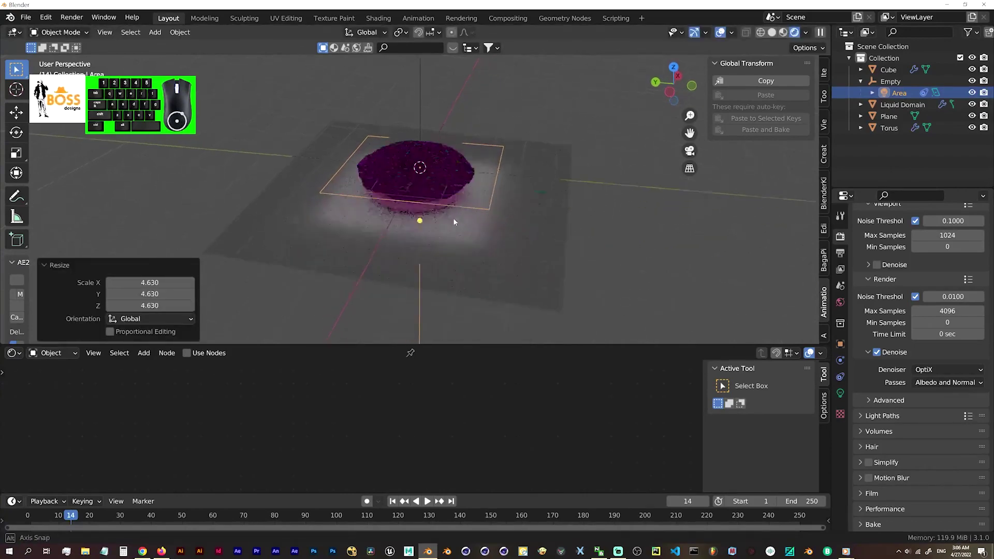
- Move the area light above the donut and tilt it to face the donut
{"action": "key", "text": "g"}
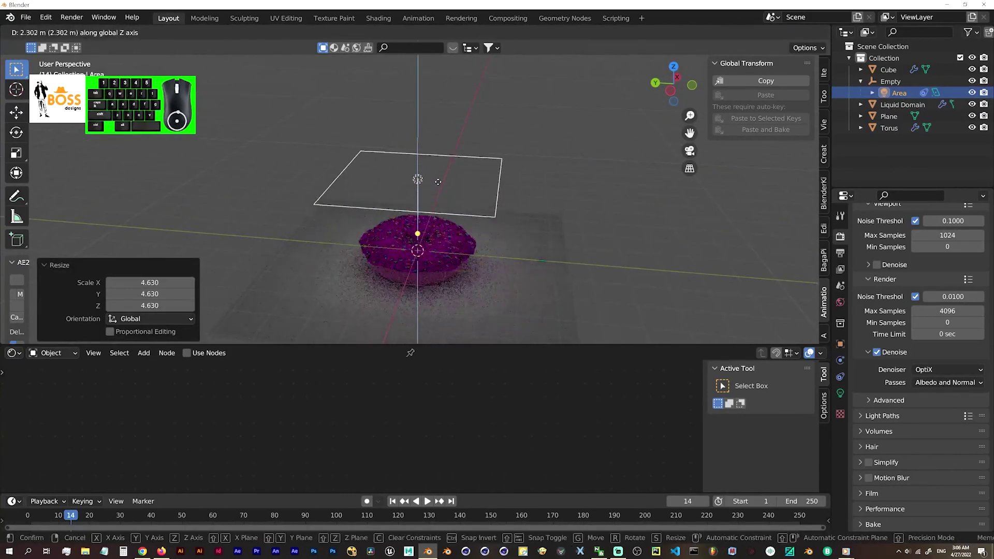
{"action": "left_click", "coordinate": [440, 164]}
{"action": "key", "text": "g"}
{"action": "left_click", "coordinate": [541, 180]}
{"action": "right_click", "coordinate": [523, 189]}
{"action": "left_click", "coordinate": [509, 190]}
{"action": "left_click", "coordinate": [576, 234]}
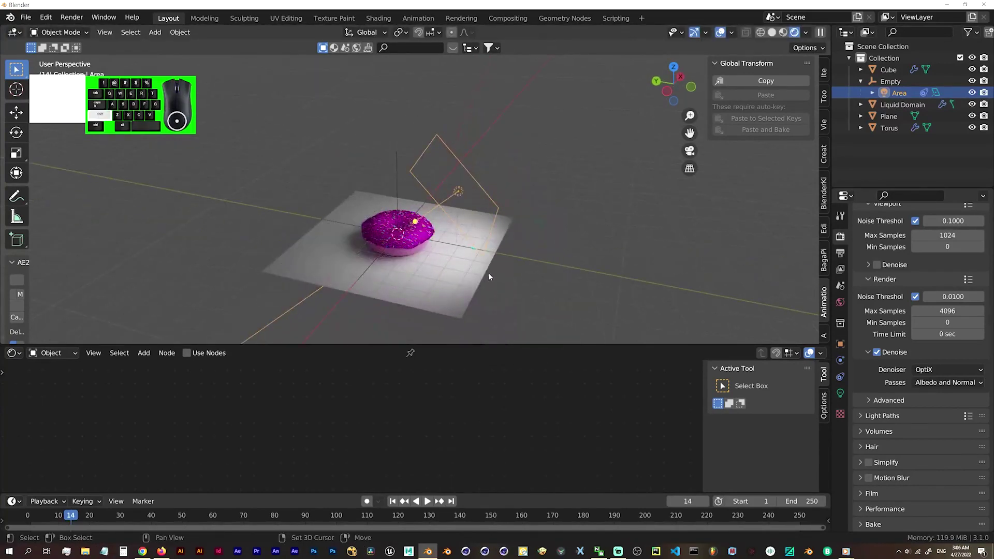
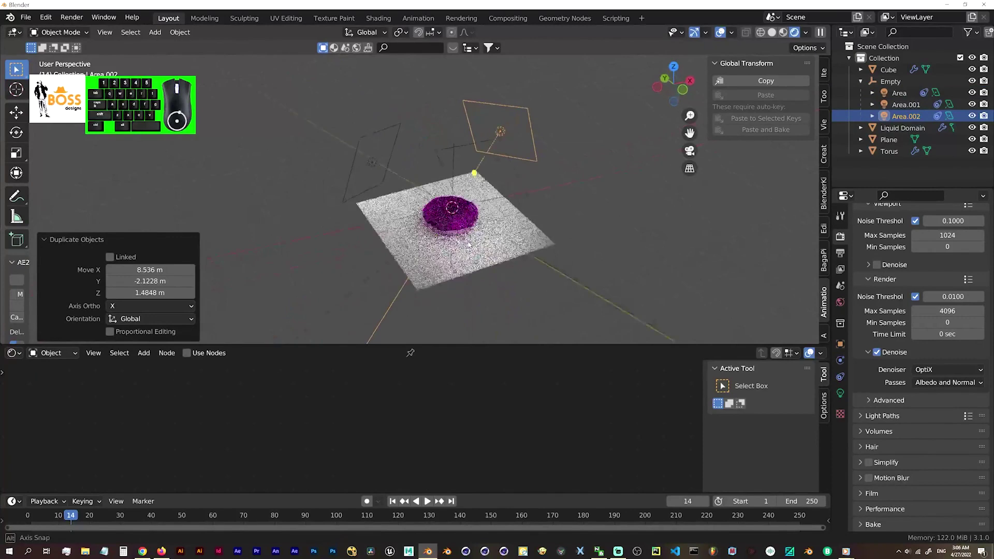
- Add a camera to the scene alongside the duplicated area lights
{"action": "scroll", "scroll_direction": "down", "scroll_amount": 3}
{"action": "left_click", "coordinate": [472, 275]}
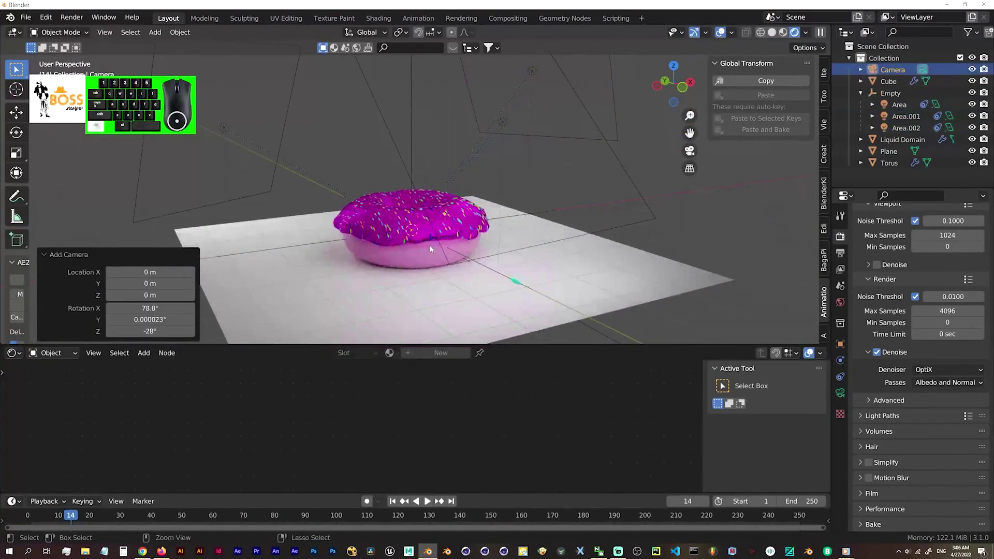
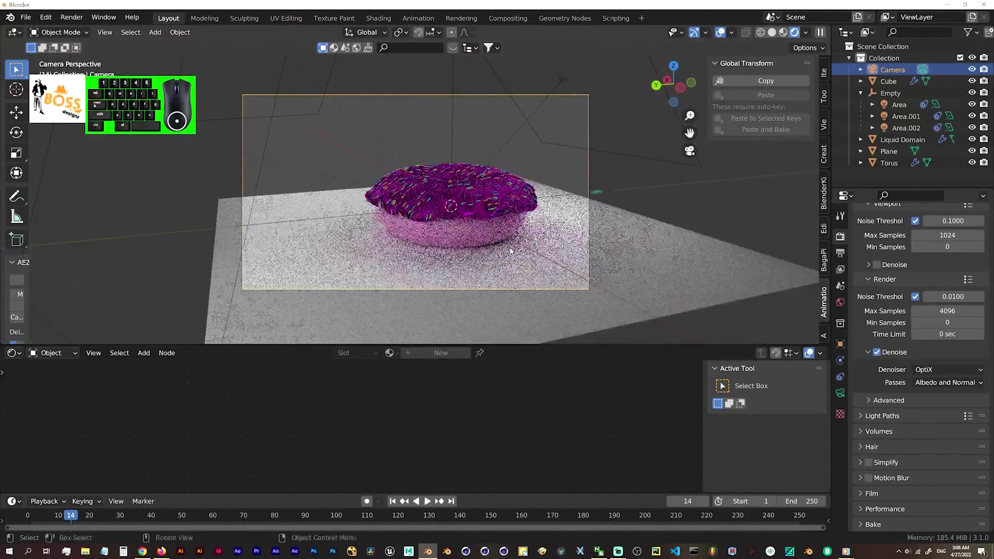
- Frame the donut through the camera with Camera to View enabled
{"action": "middle_click", "coordinate": [481, 218]}
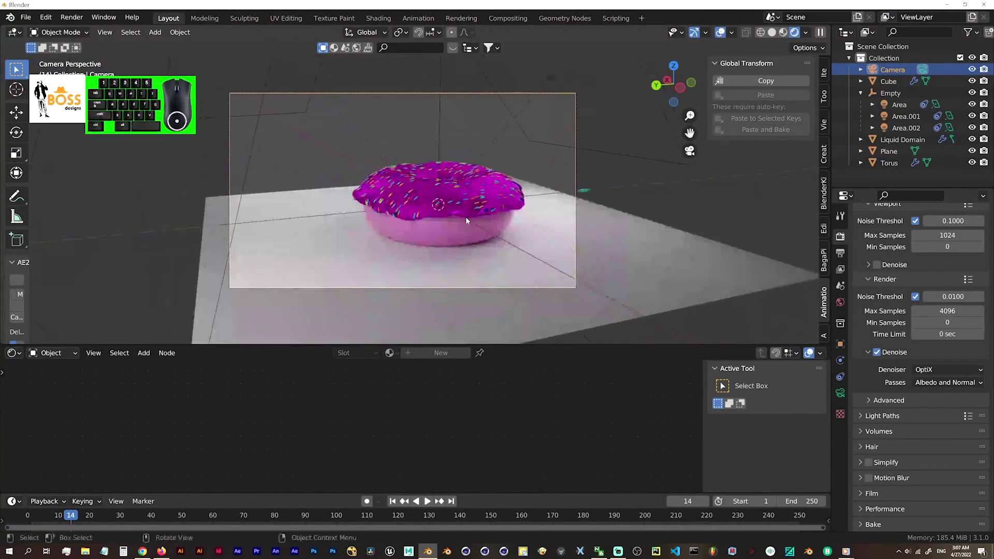
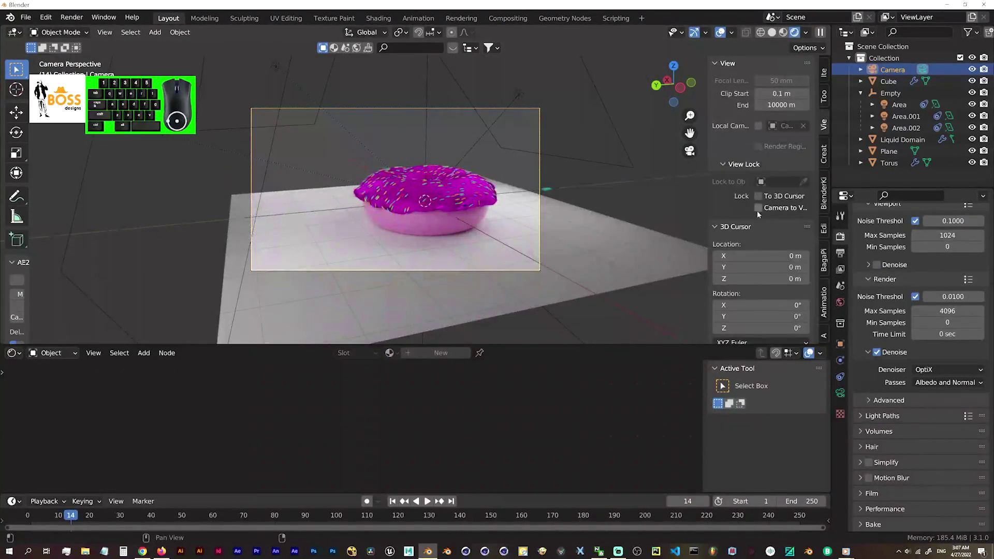
{"action": "left_click", "coordinate": [760, 211]}
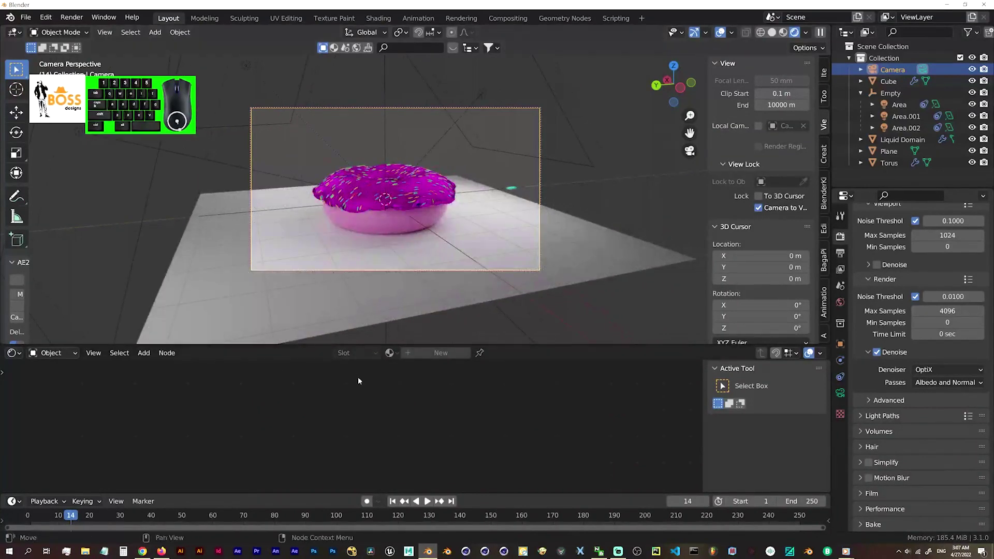
- Switch the second editor to show the World background's shader nodes
{"action": "left_click", "coordinate": [42, 359]}
{"action": "left_click", "coordinate": [52, 383]}
{"action": "left_click", "coordinate": [354, 391]}
{"action": "left_click", "coordinate": [215, 432]}
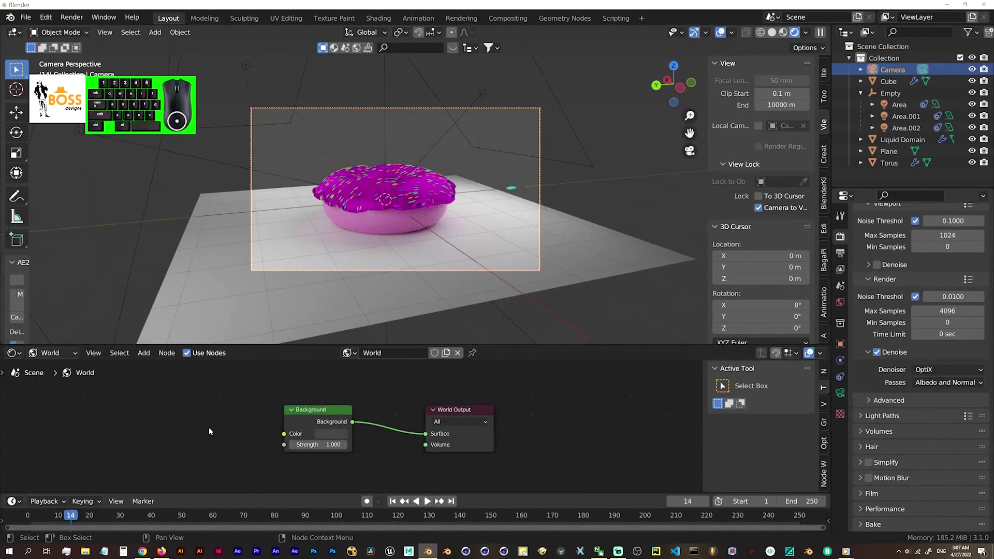
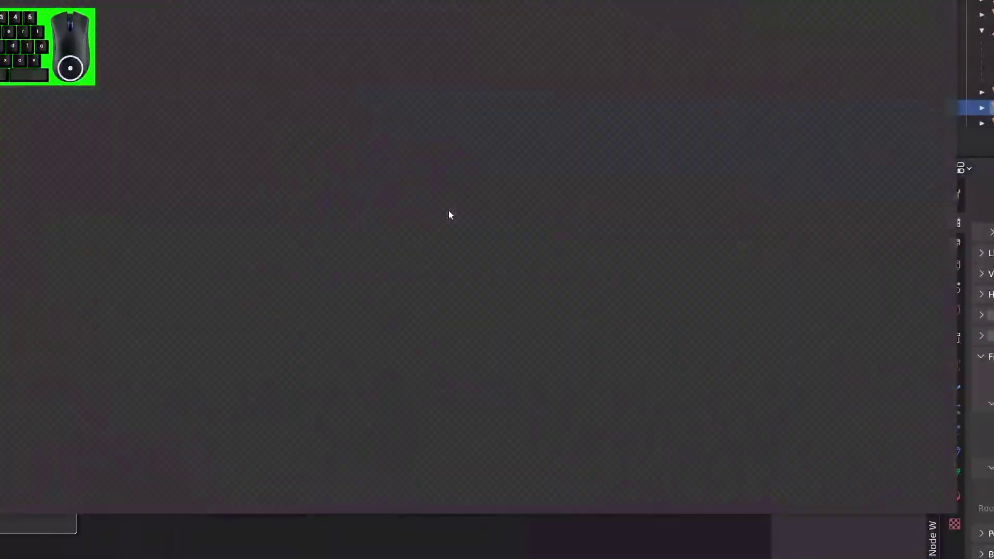
- Render the sprinkled donut image through the camera with the HDR world background
{"action": "key", "text": "v"}
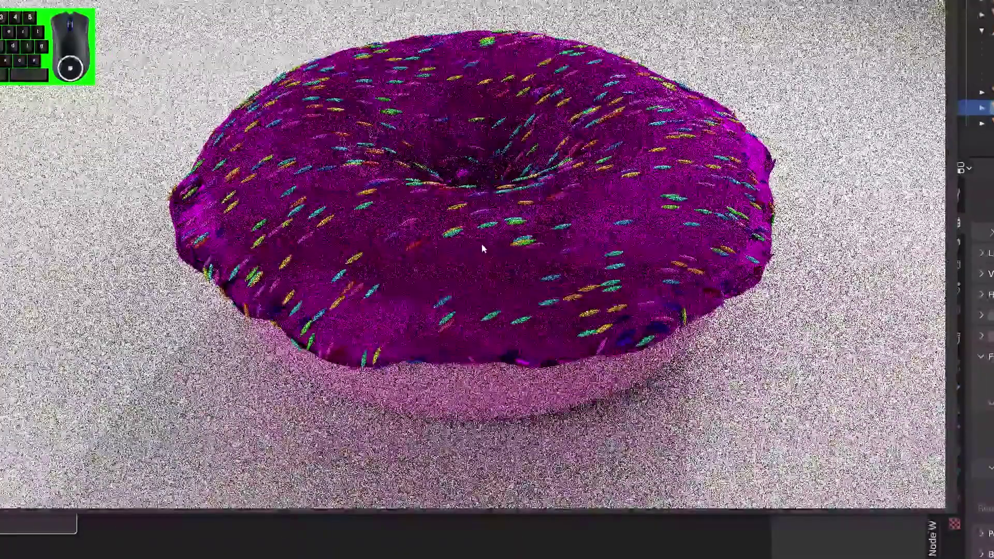